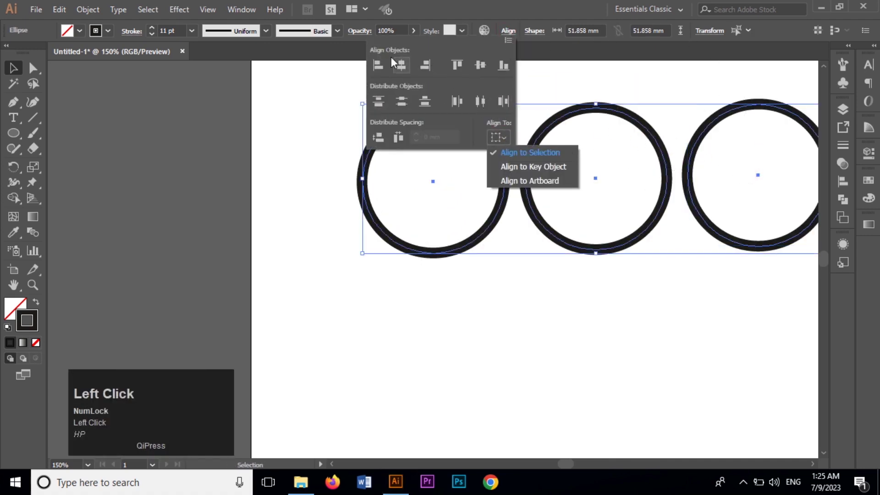
Align the three circles on their vertical centres with the Align panel.
click(481, 69)
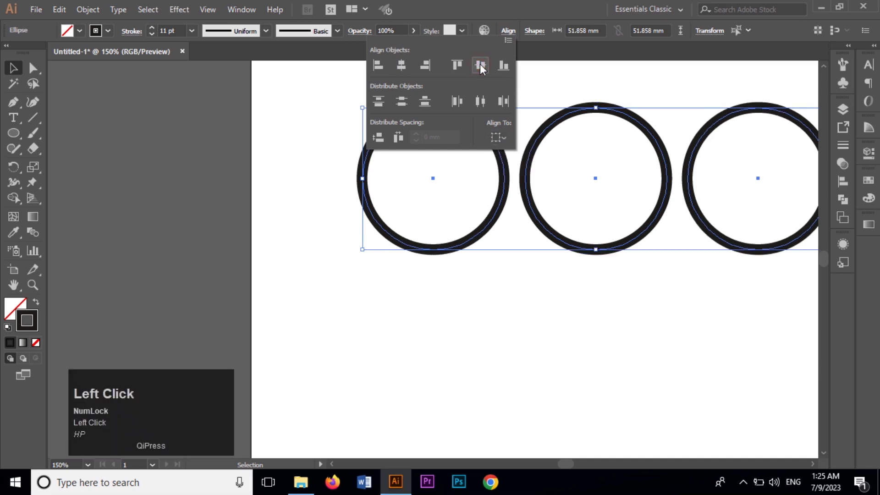
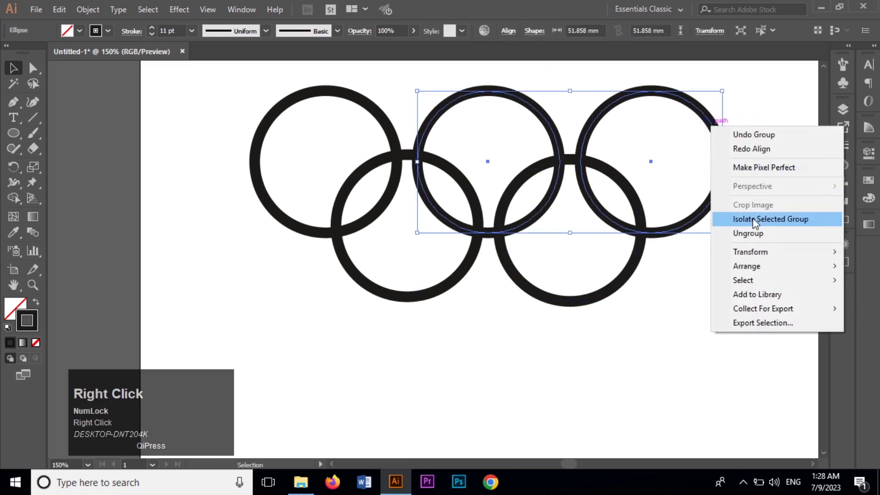
Select the top right ring to recolour its stroke.
click(759, 235)
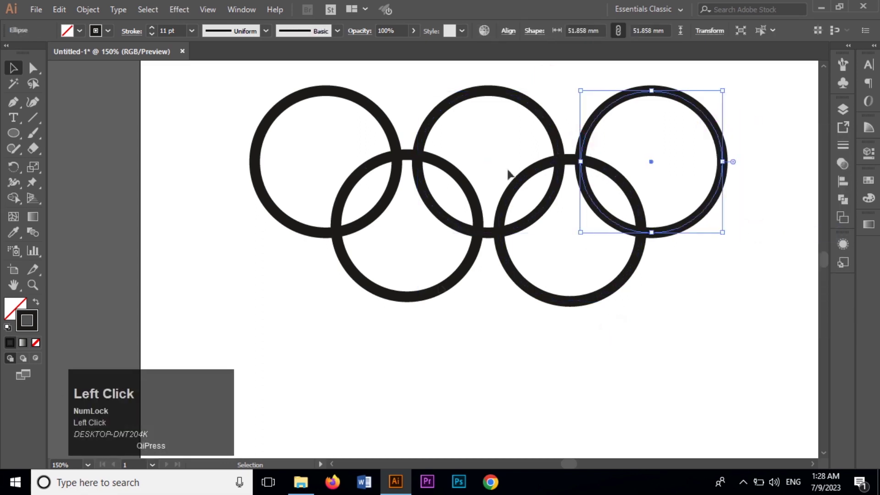
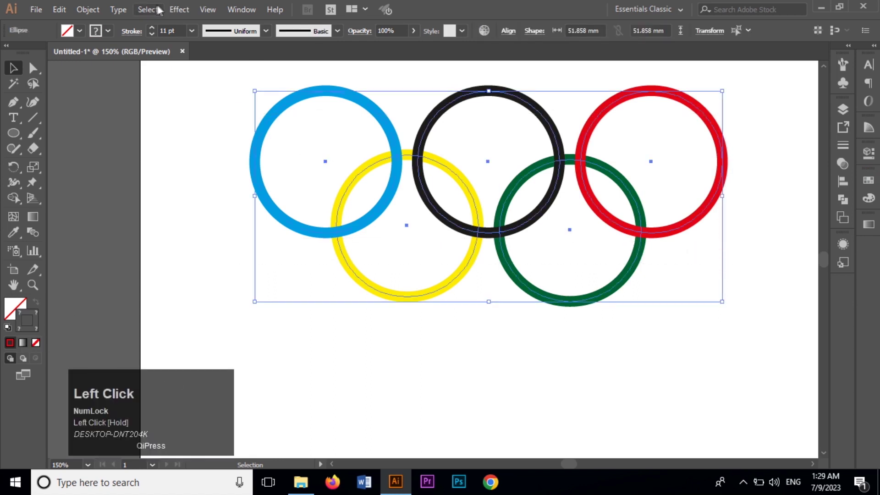
Expand the rings into filled shapes, isolate the yellow ring, then switch to the Shape Builder (Shift+M).
click(150, 133)
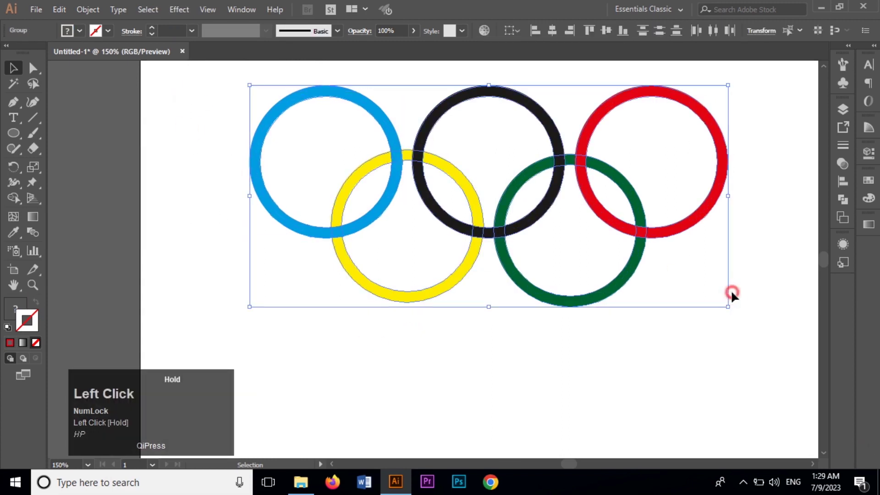
click(146, 226)
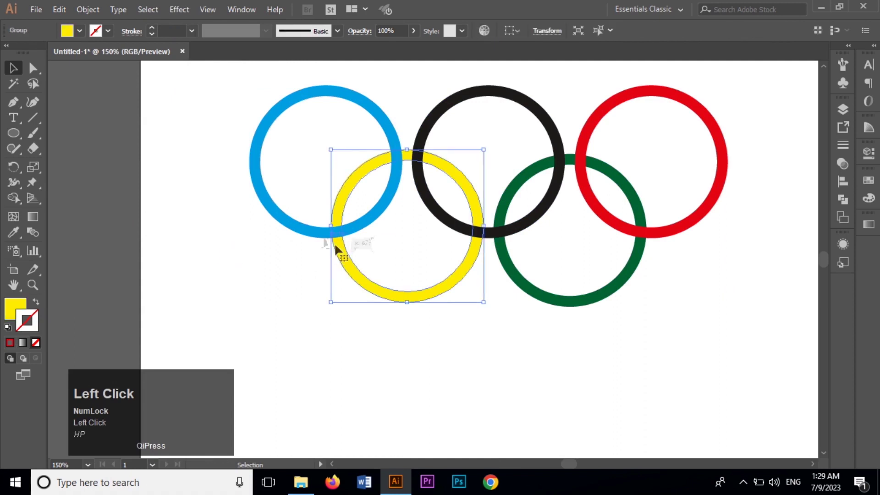
text(hp)
text(hp)
click(345, 252)
text(hp)
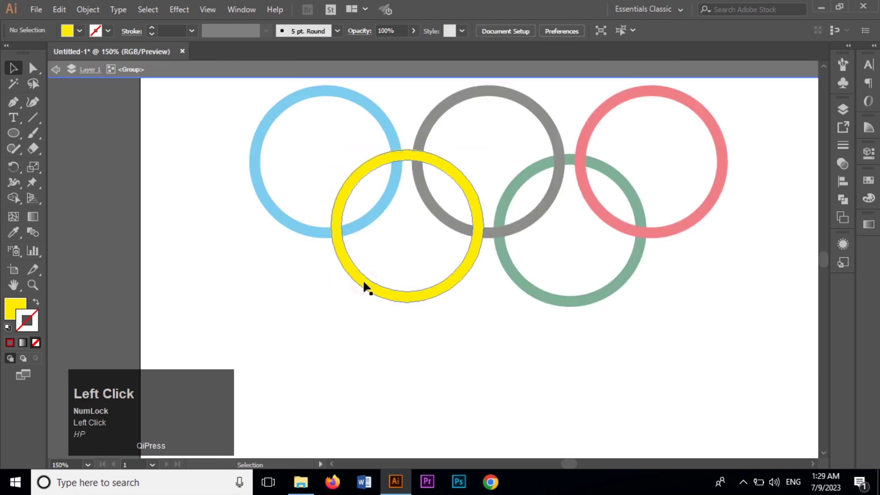
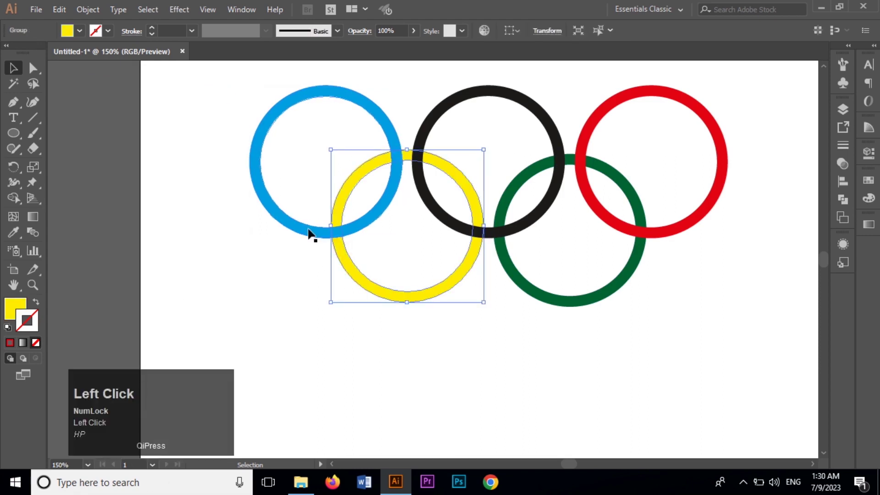
key(shift+m)
Make the yellow ring pass over blue and over black at one crossing each.
drag(341, 217, 15, 74)
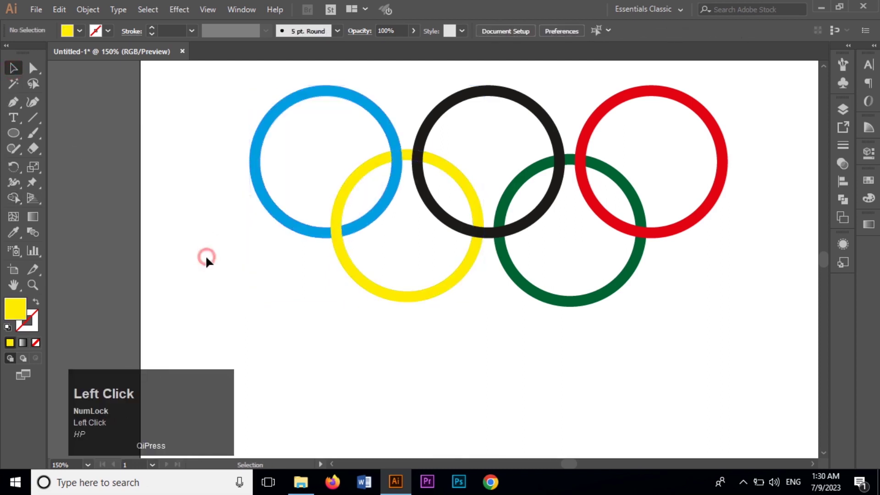
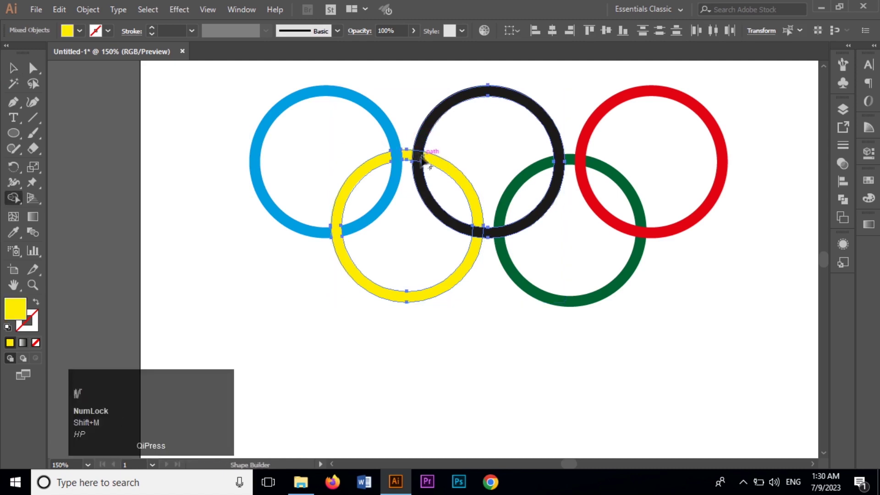
drag(412, 156, 414, 180)
scroll(down, 3)
scroll(down, 3)
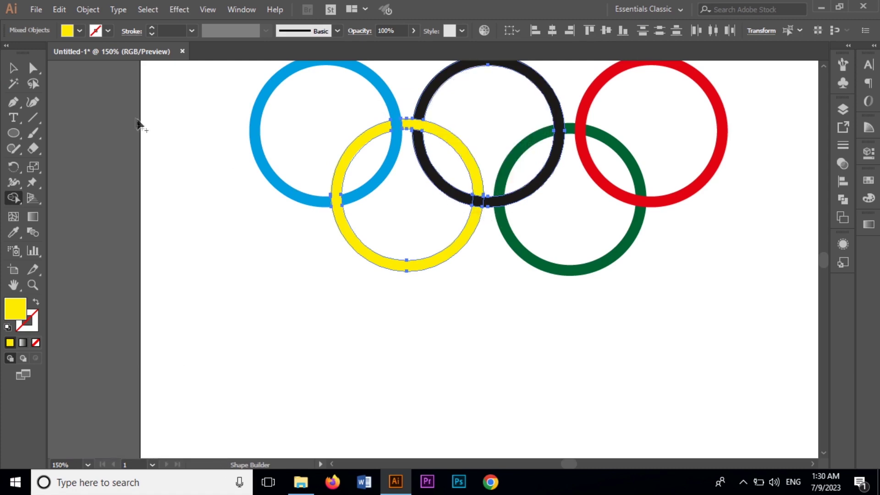
click(17, 77)
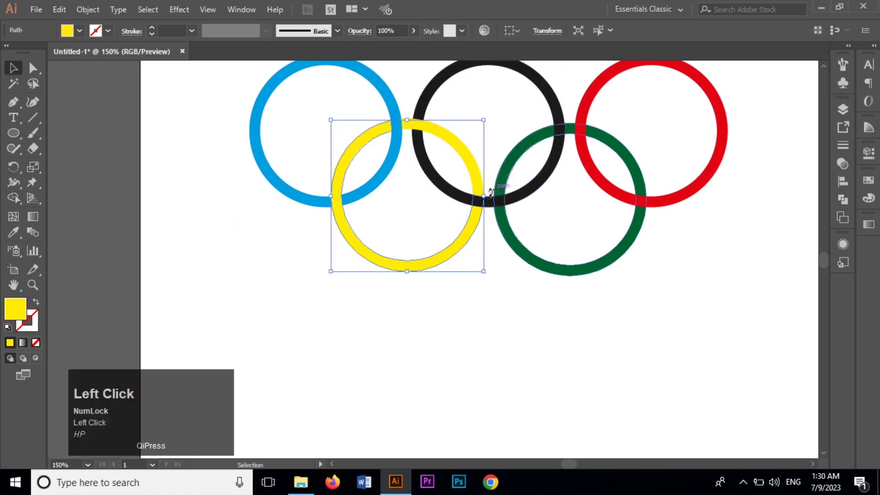
key(shift+Num_Lock)
click(458, 195)
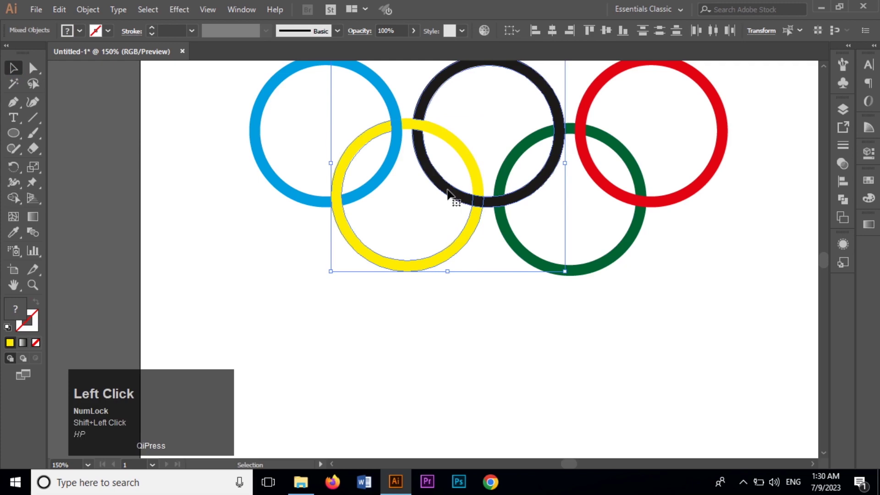
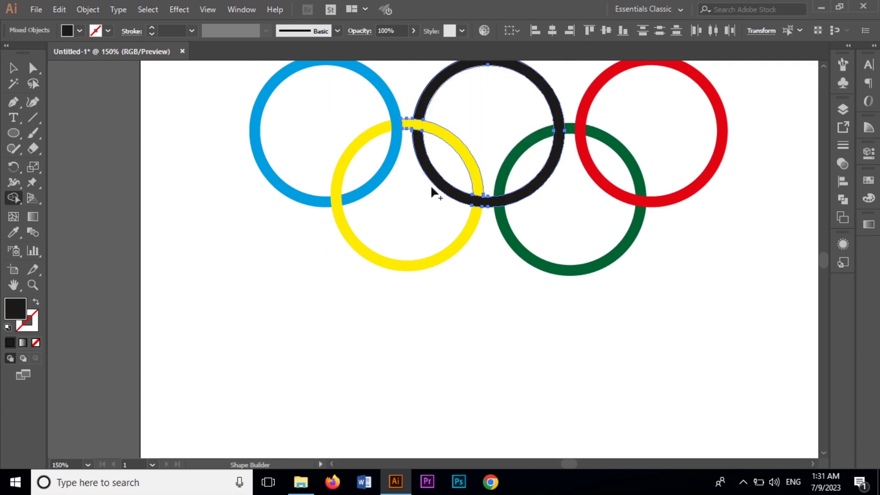
Interlock black with green and green with red by recolouring their overlap pieces.
scroll(up, 3)
click(14, 74)
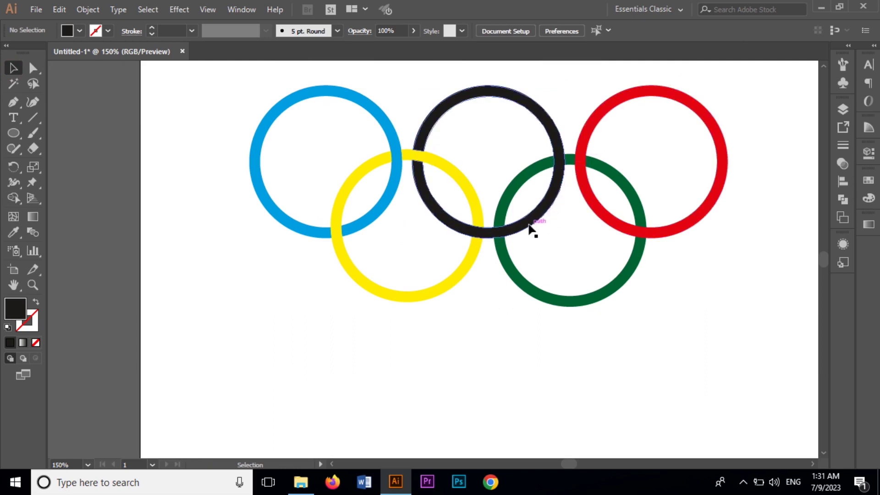
click(505, 212)
click(528, 230)
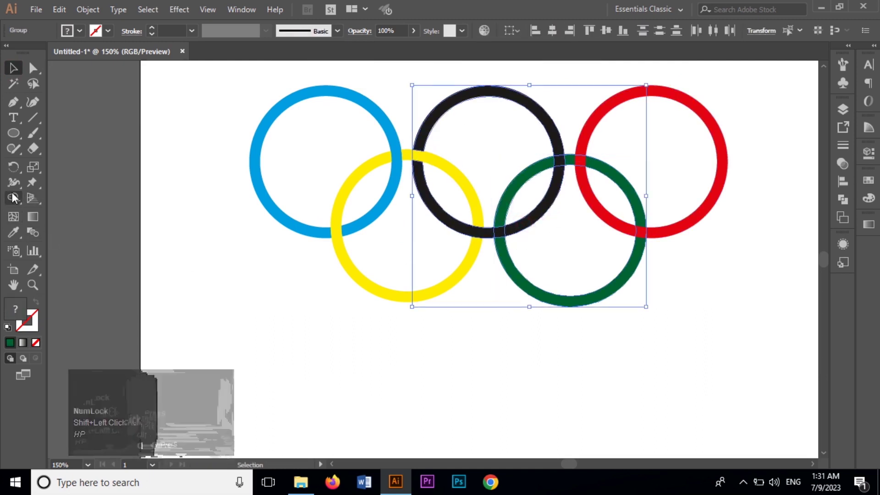
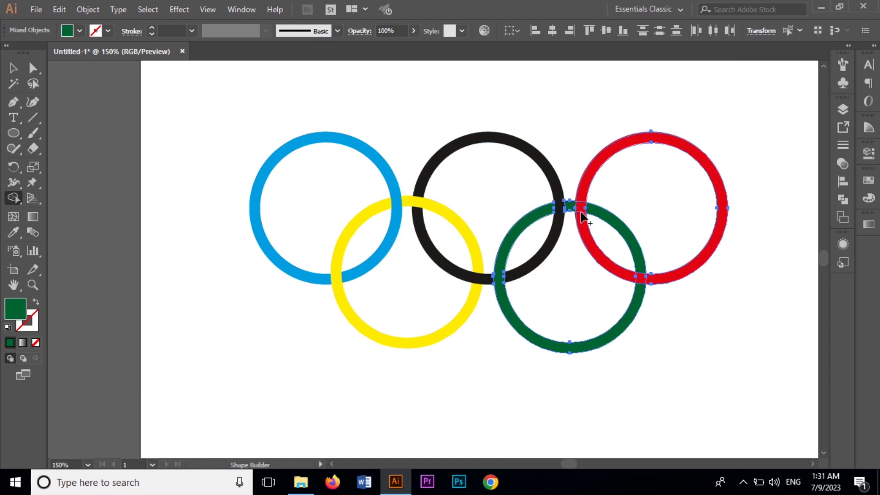
drag(596, 210, 564, 212)
click(576, 210)
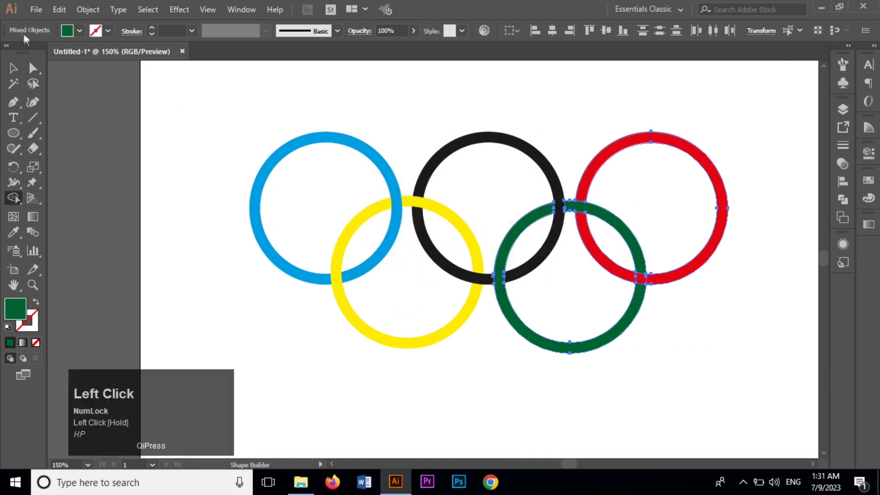
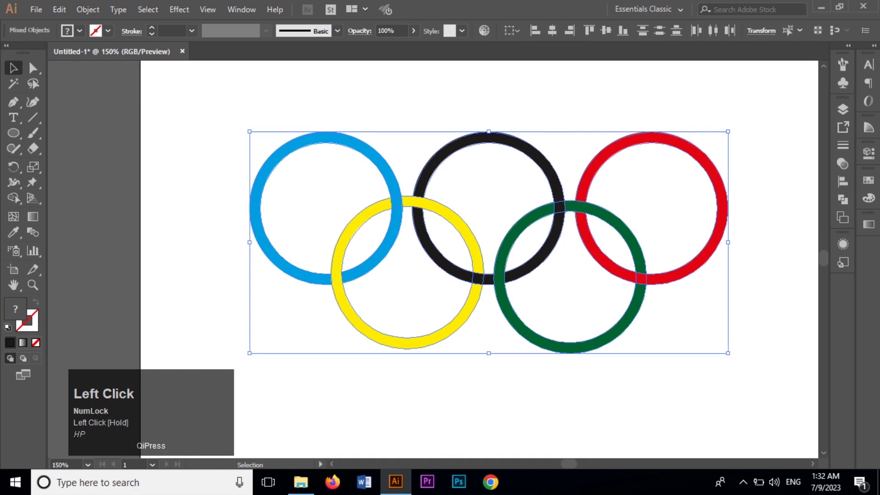
Divide the rings with Pathfinder, ungroup the pieces and deselect everything.
click(843, 200)
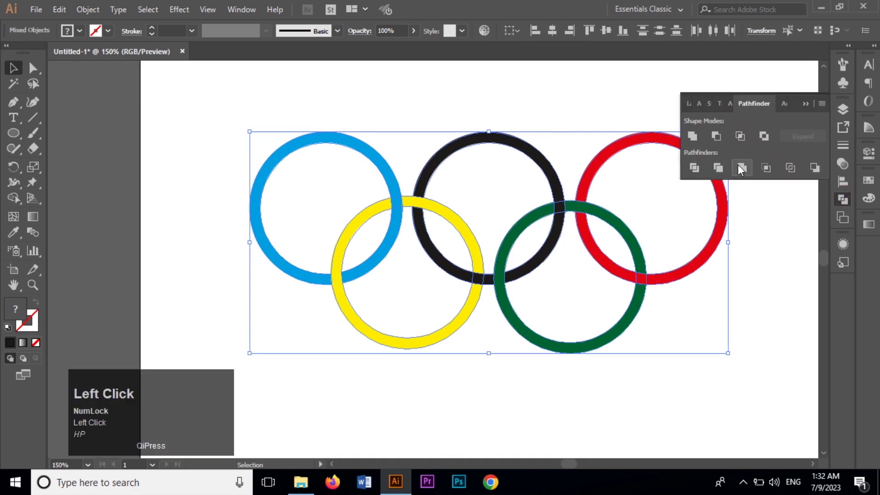
drag(567, 108, 95, 12)
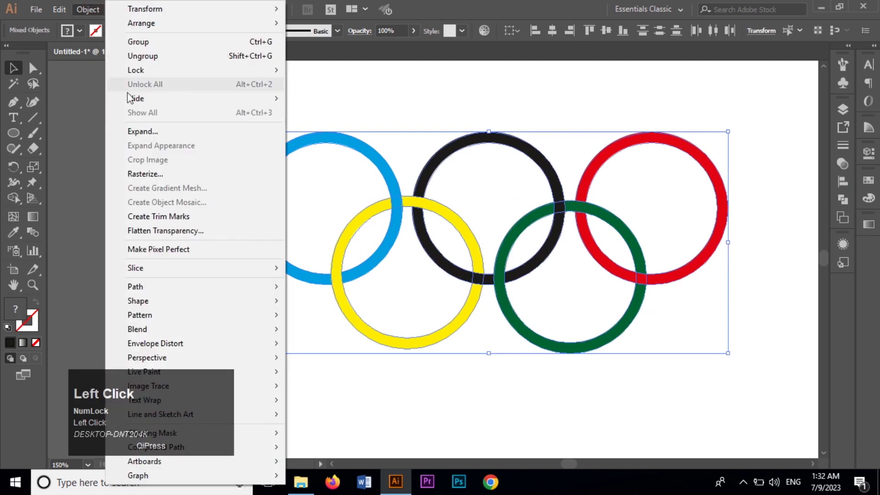
click(846, 205)
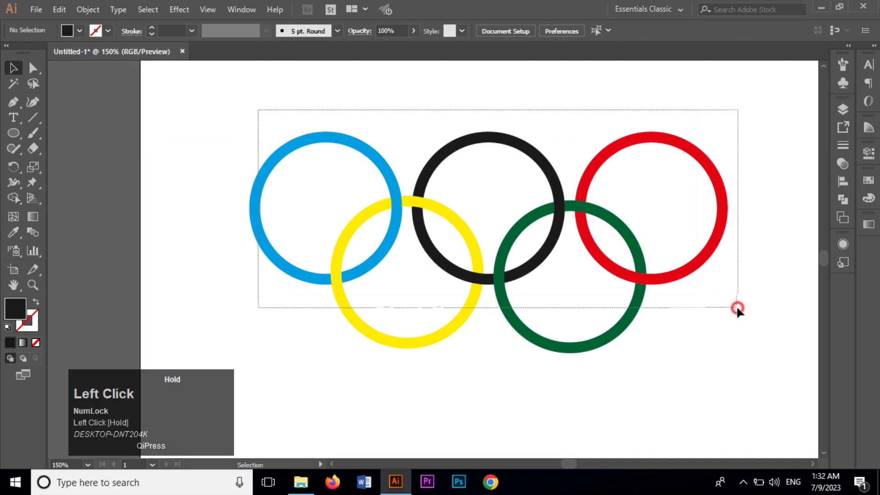
right_click(589, 188)
click(641, 290)
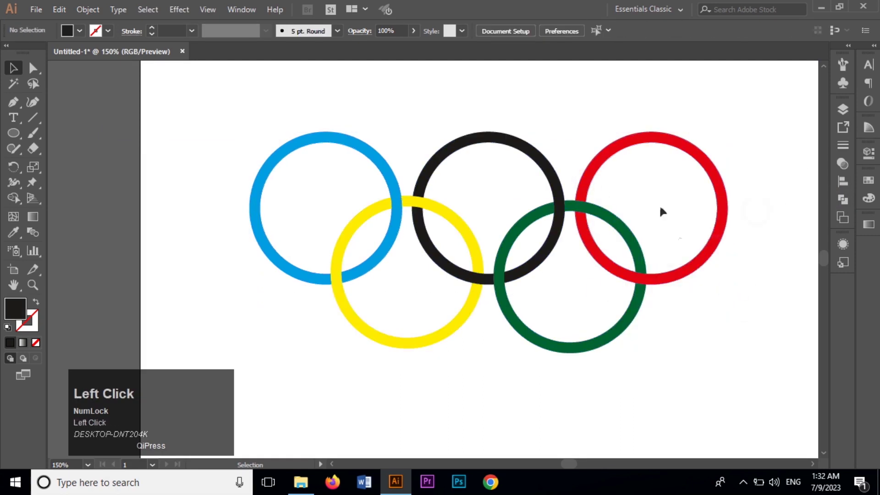
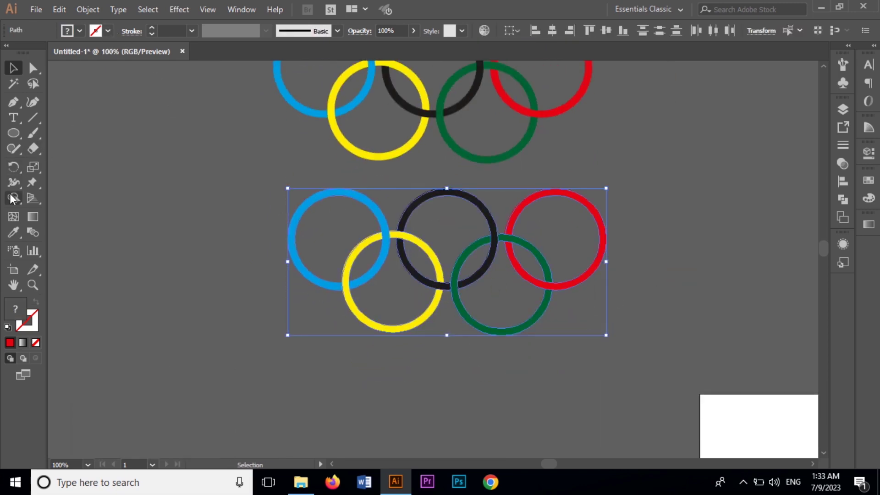
Set white (#fcfcfc) for the ring outlines and open the Pathfinder options.
click(36, 318)
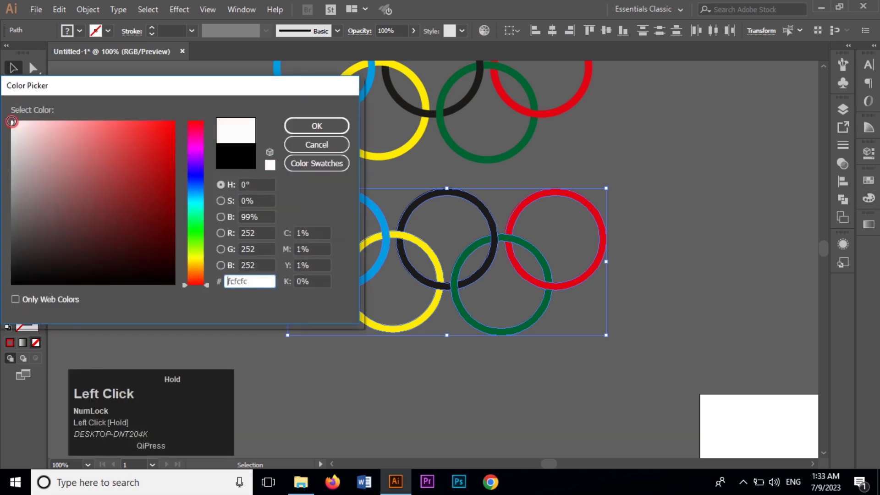
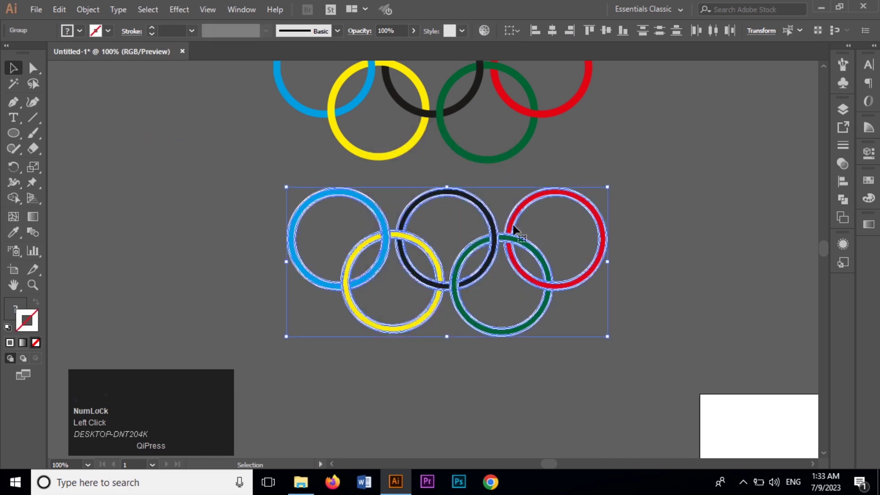
click(844, 203)
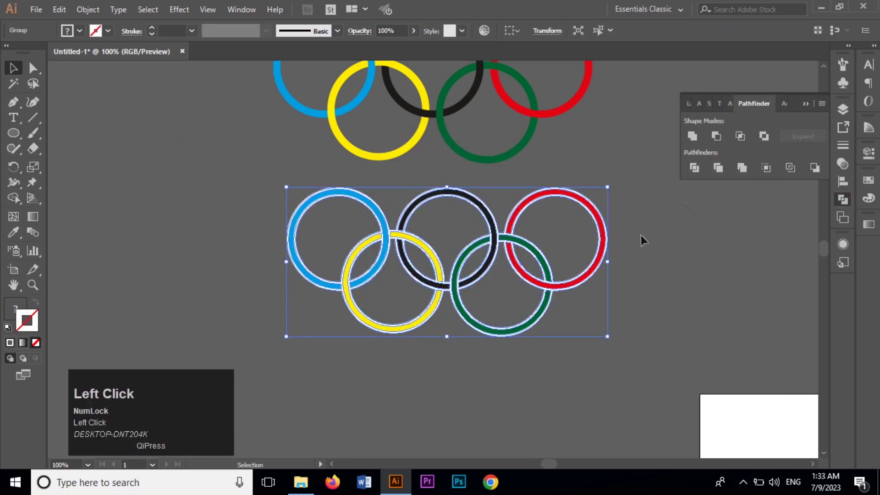
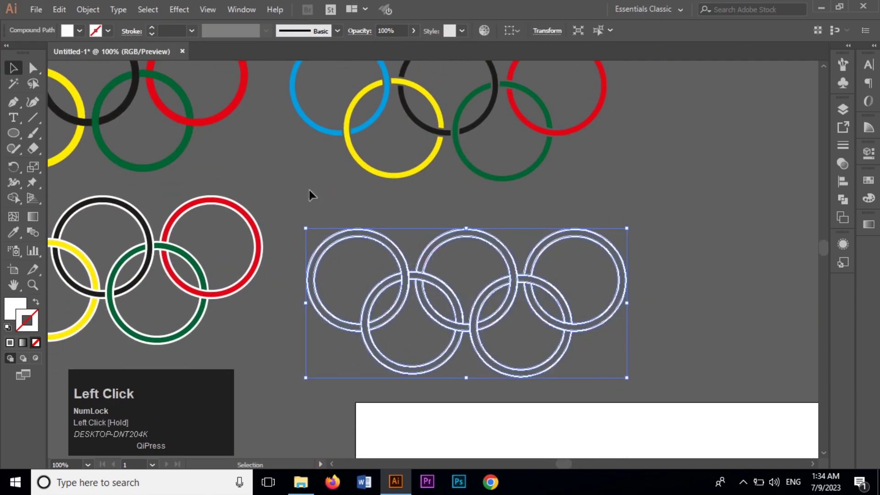
Fit all four ring variants in the window and deselect everything.
key(space)
click(432, 209)
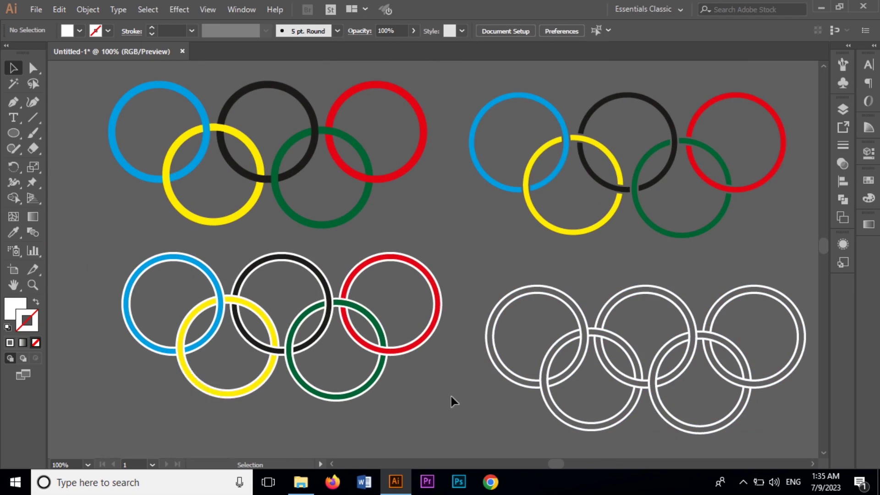